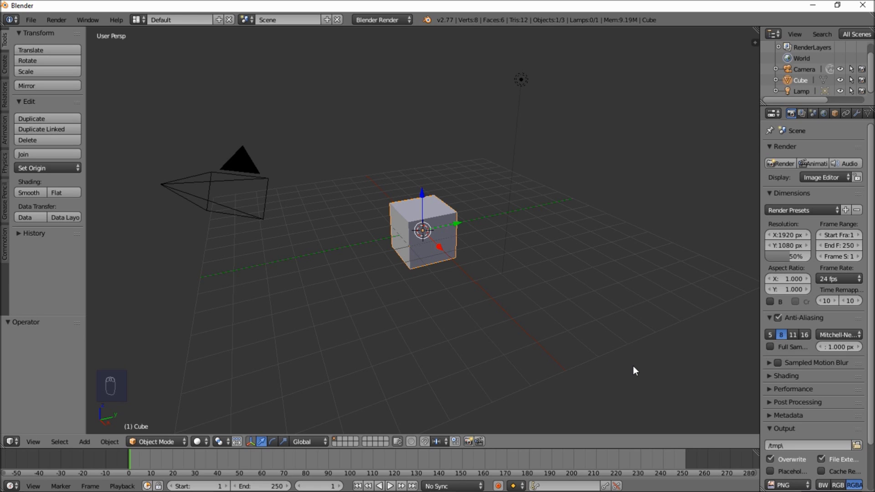
View the scene through the camera and delete the default cube.
key(KP_1)
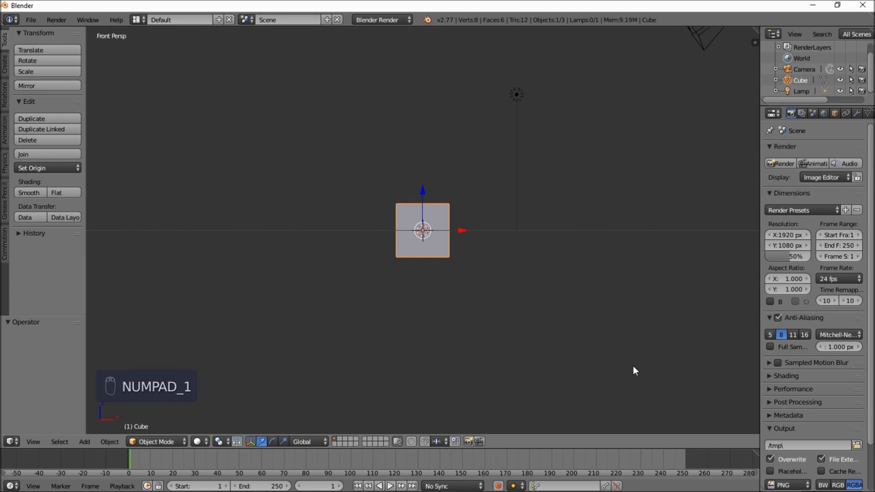
key(ctrl+alt+KP_0)
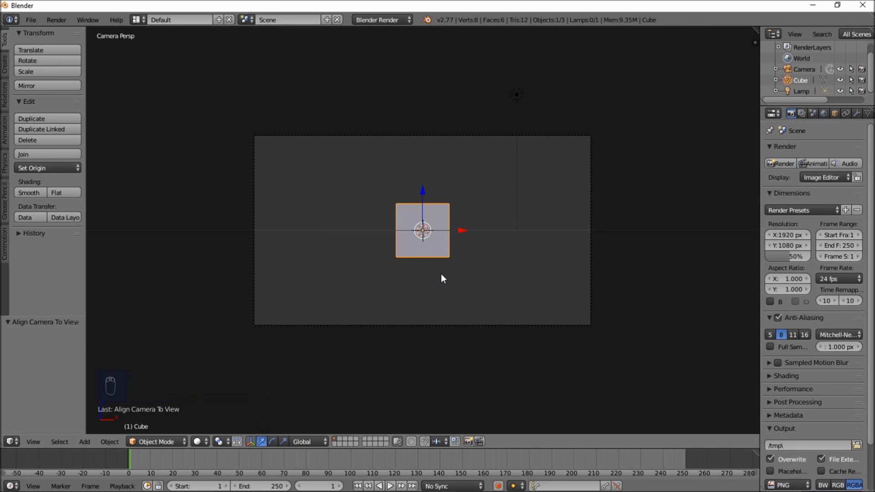
key(x)
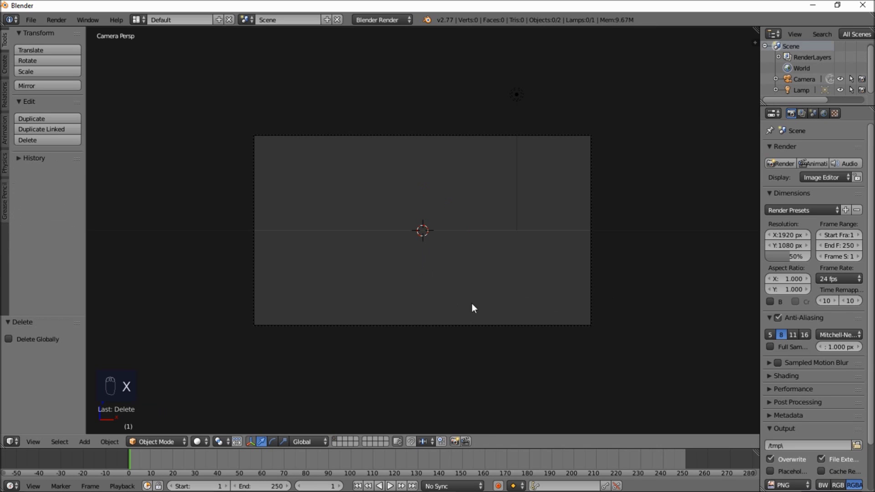
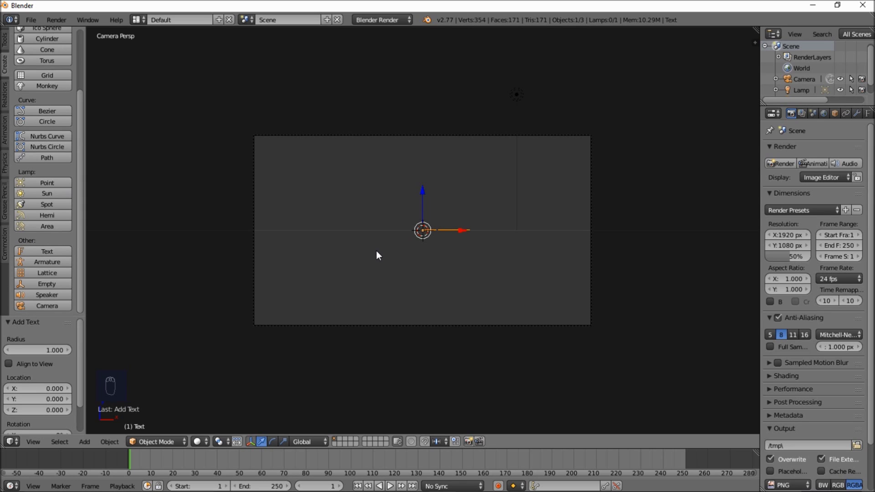
Rotate the text 90° on X to face the camera and erase the placeholder word.
key(r)
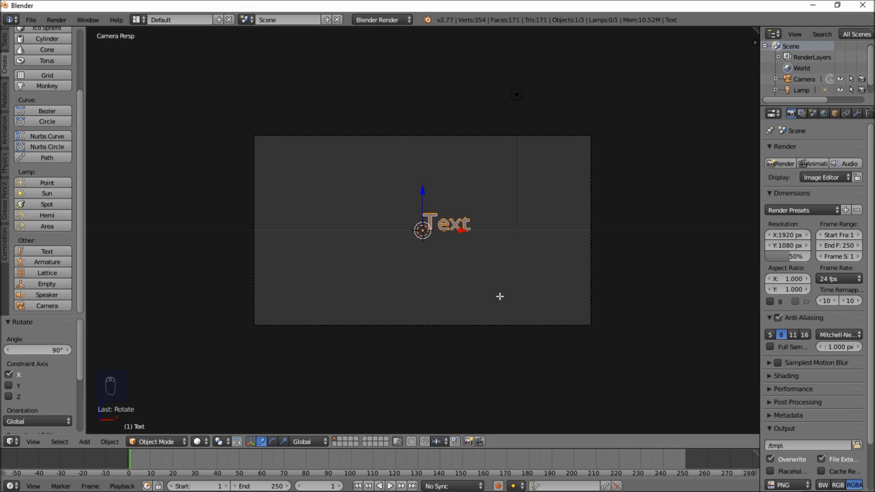
key(Tab)
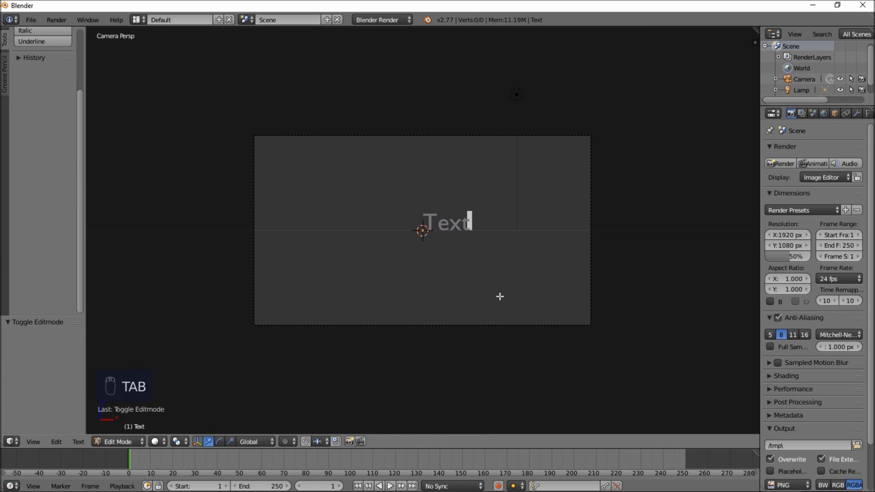
key(BackSpace)
key(BackSpace)
key(BackSpace)
key(BackSpace)
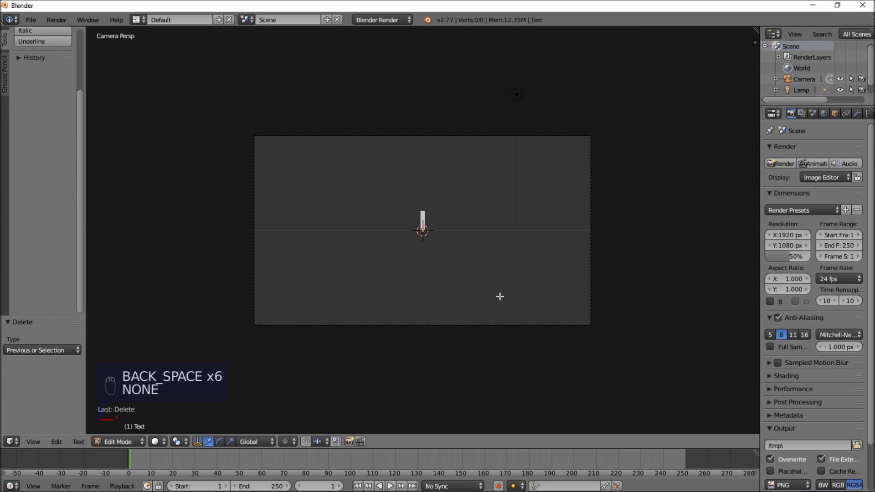
Write the new wording 'CUSTOM TEXT' and return to object mode.
key(c)
key(u)
key(s)
key(t)
key(o)
key(m)
key(space)
key(e)
key(x)
key(t)
key(Tab)
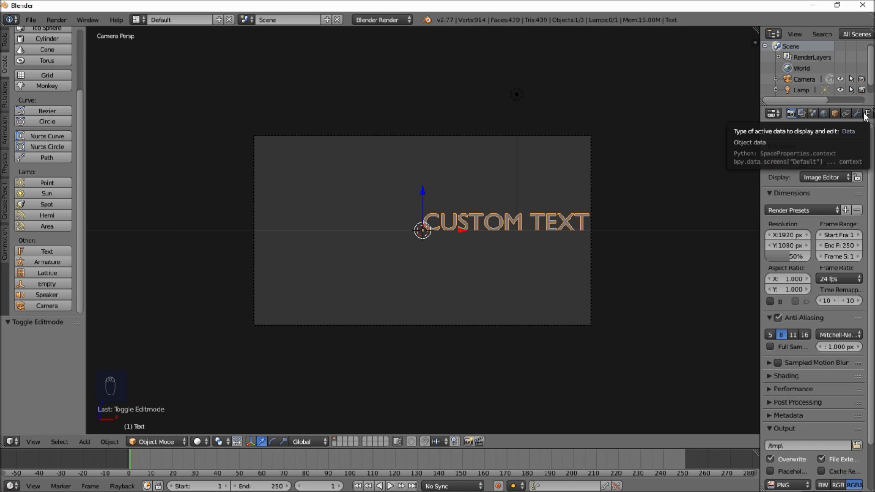
Centre-align the text with a rounded font and 0.1 extrusion, then lower it along Z.
drag(866, 117, 813, 397)
drag(812, 396, 801, 374)
drag(804, 375, 383, 247)
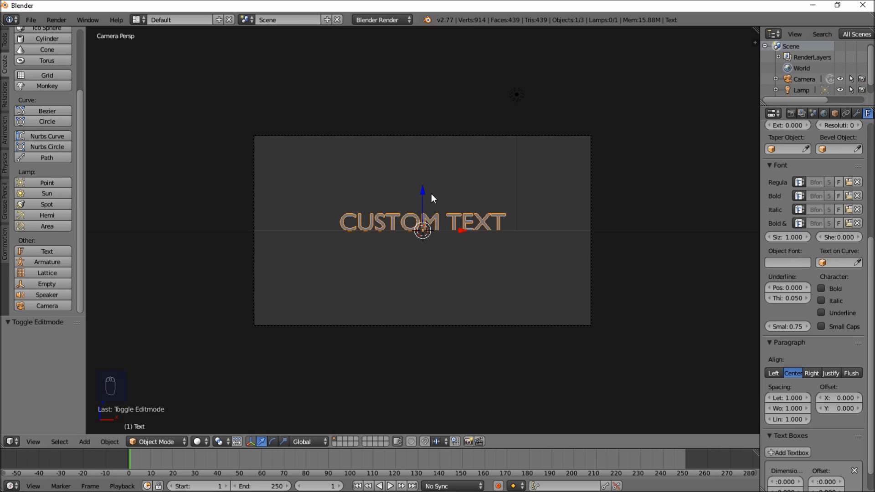
drag(428, 194, 427, 200)
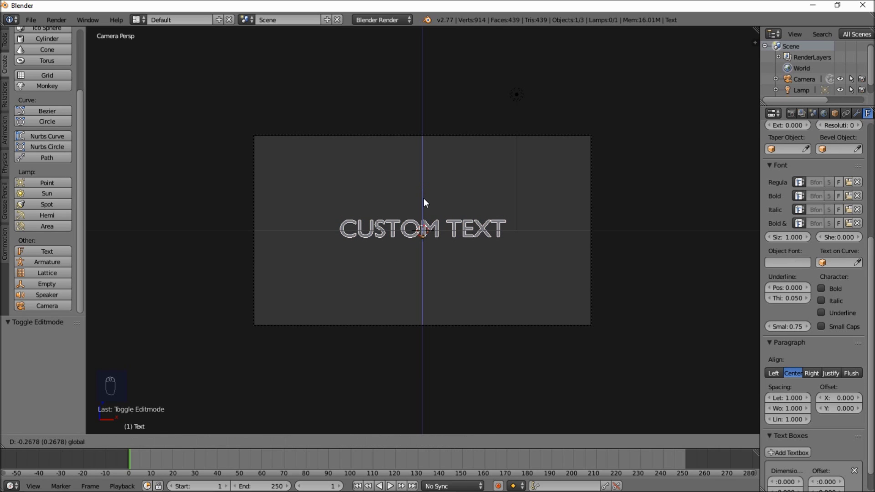
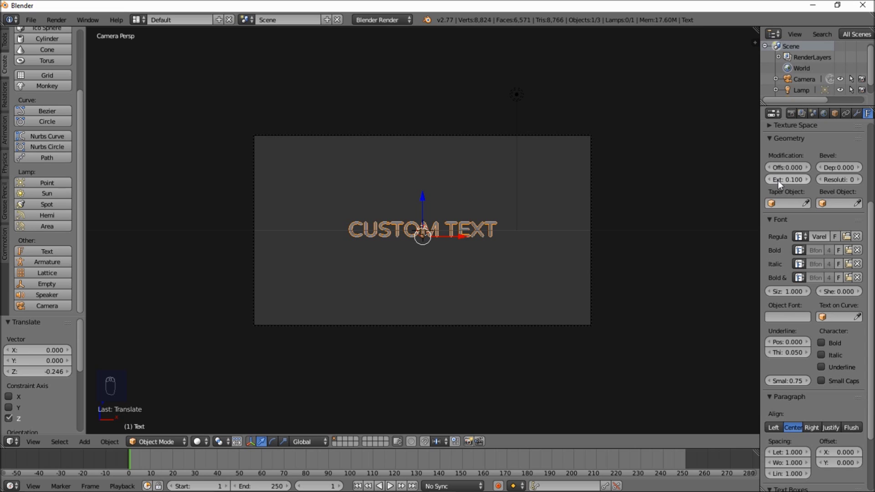
Bevel the lettering at depth 0.028 and duplicate it in place with Shift+D.
middle_click(479, 333)
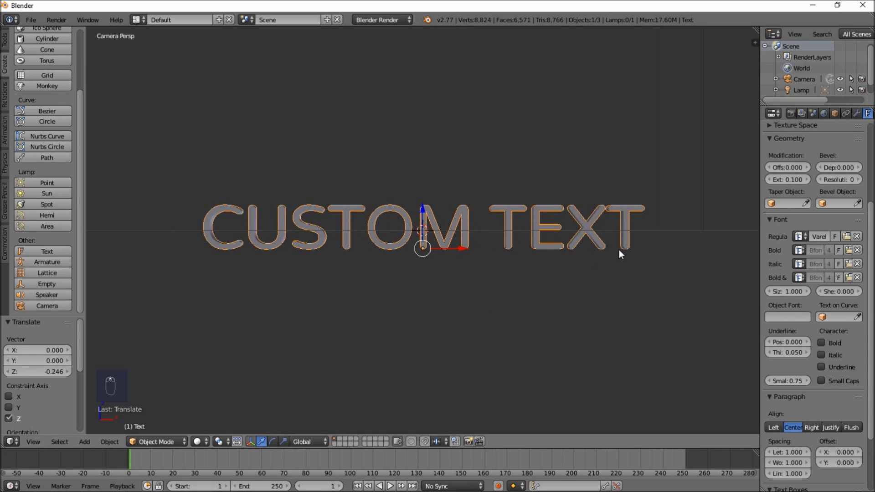
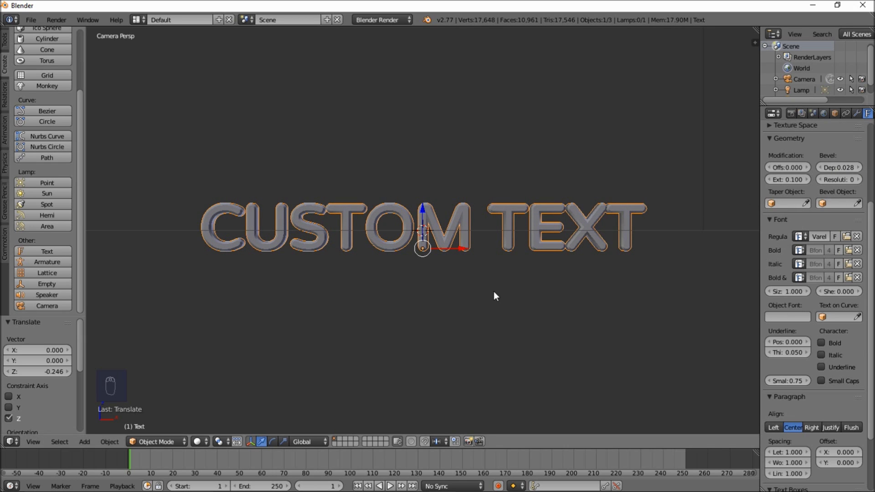
drag(476, 302, 424, 245)
key(shift+d)
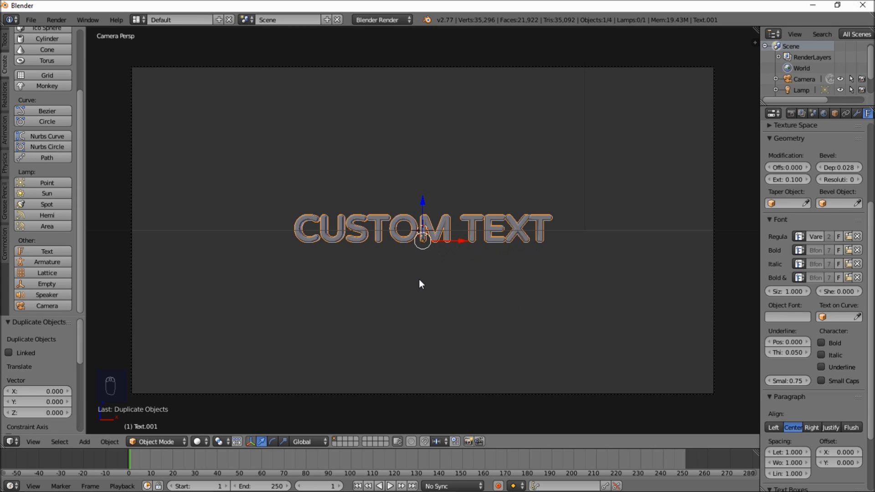
Convert the copy to mesh, then to a curve outline, then back to an edge-only mesh.
key(alt+c)
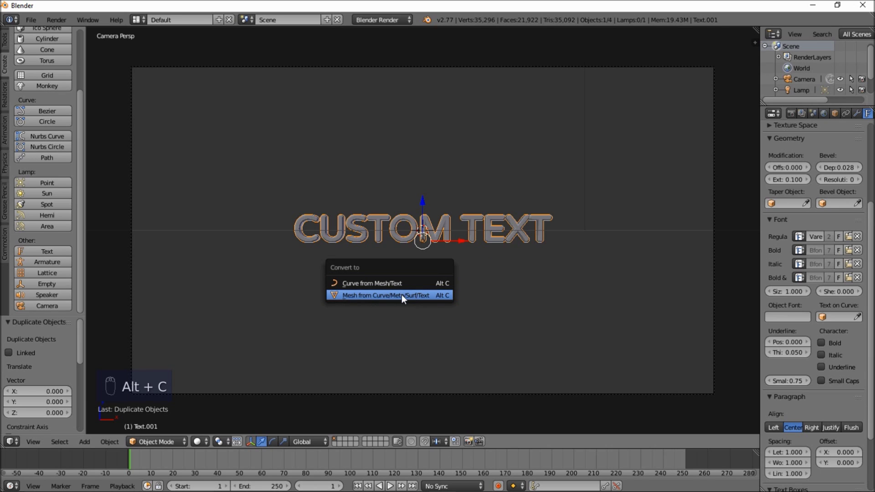
drag(405, 300, 431, 222)
middle_click(405, 299)
key(alt+c)
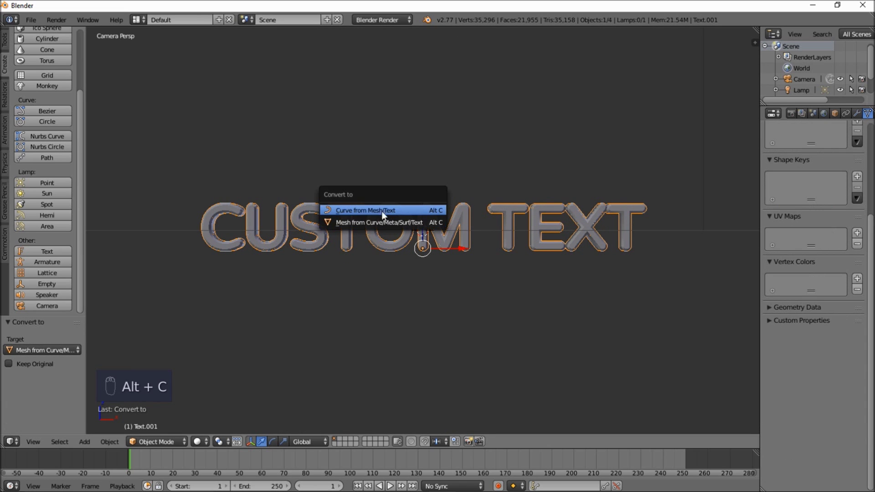
drag(384, 228, 374, 333)
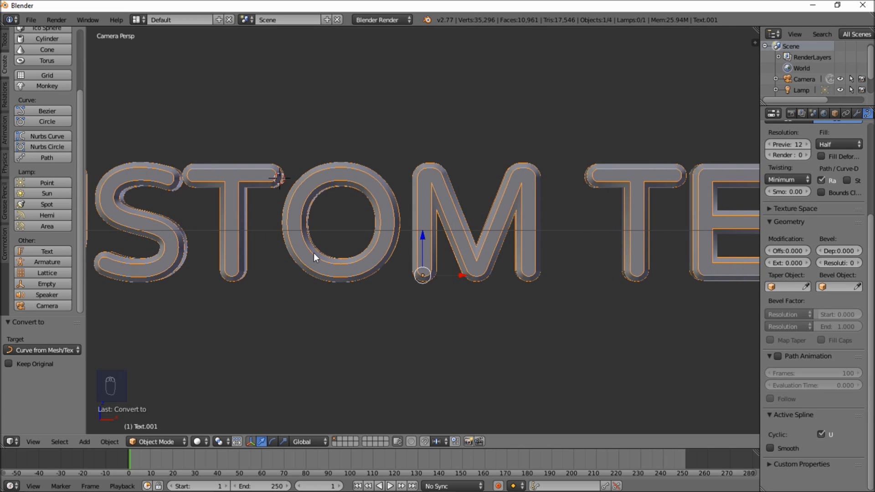
key(alt+c)
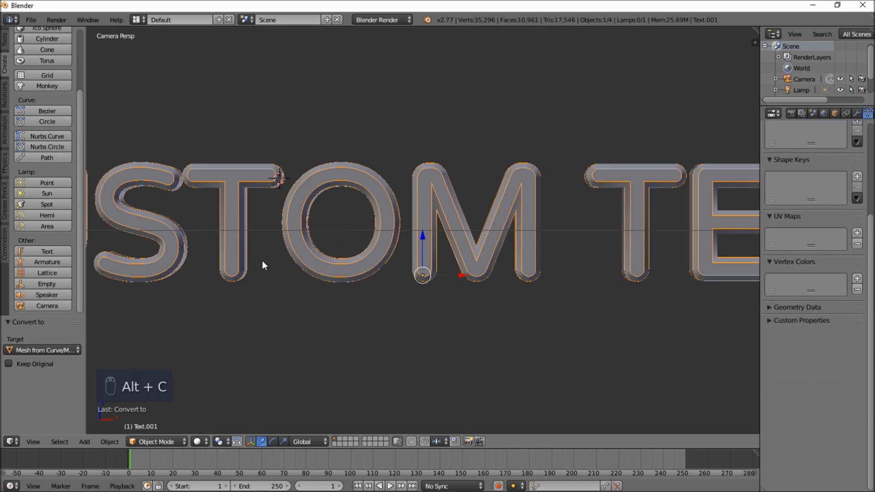
drag(288, 274, 323, 263)
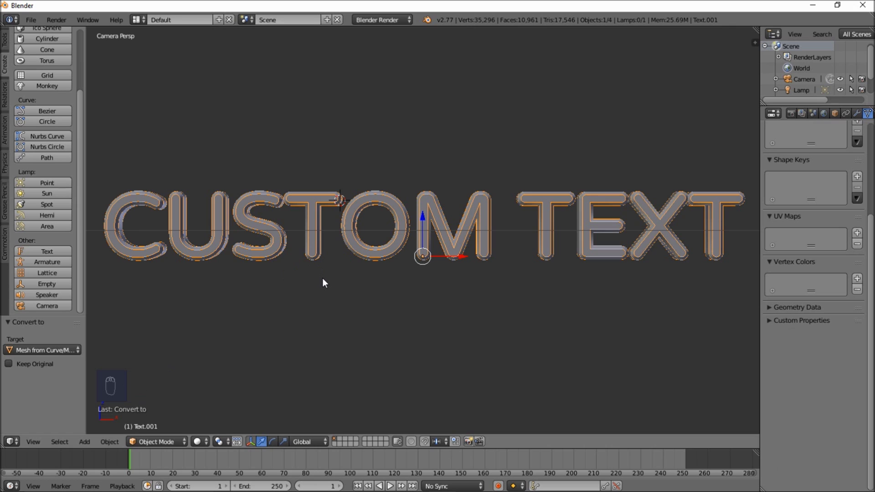
Limited-dissolve all outline vertices, then randomly select about 17 percent of them.
key(Tab)
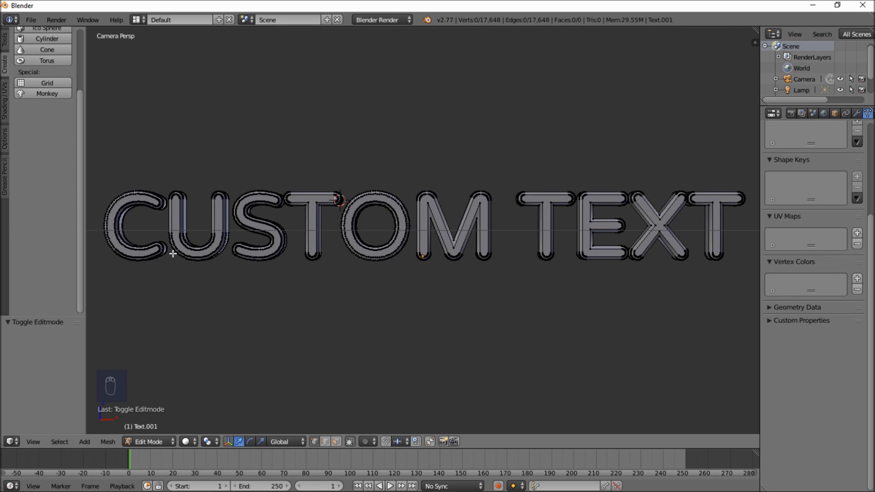
key(a)
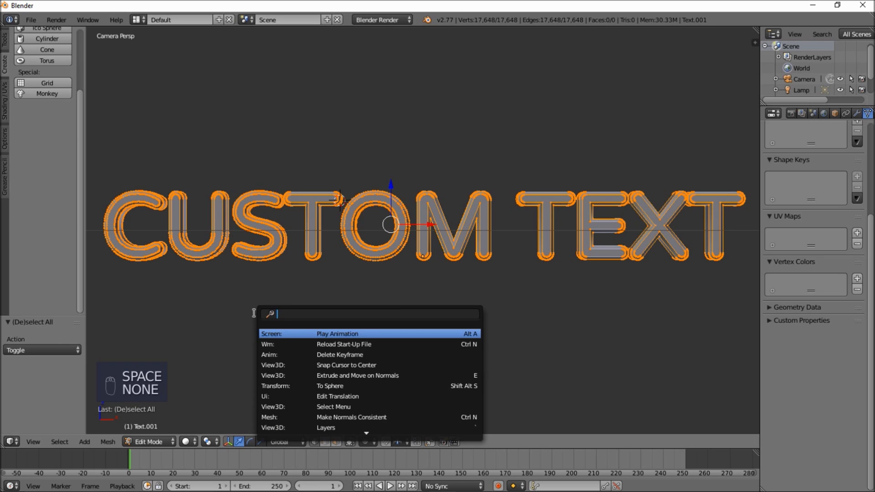
key(i)
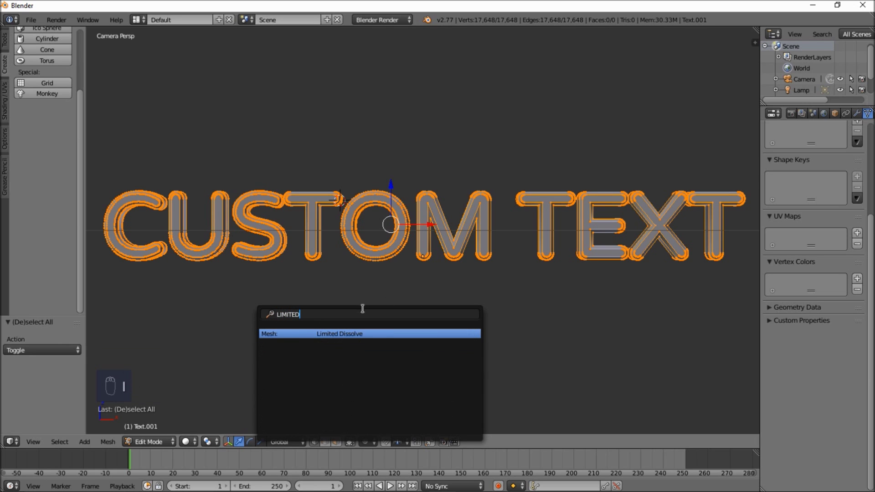
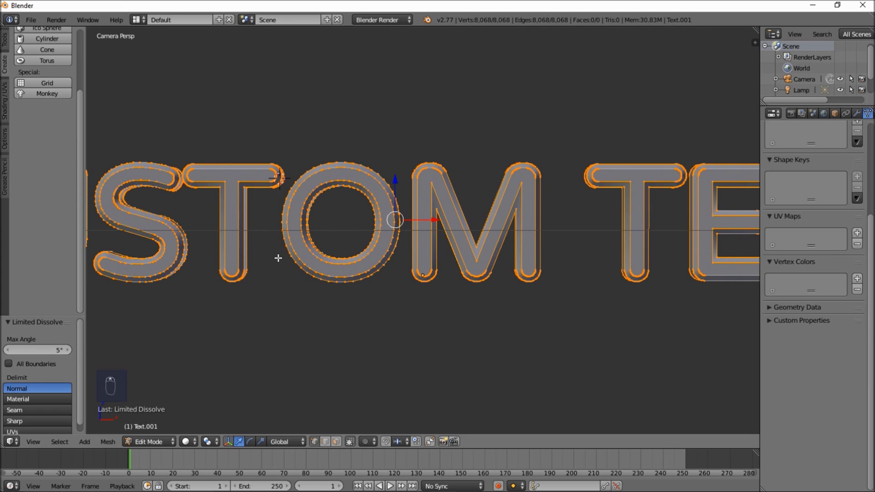
key(space)
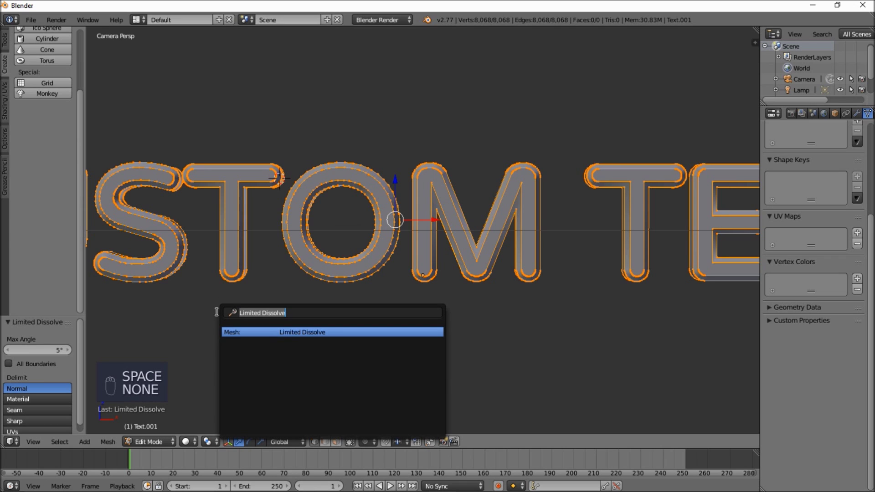
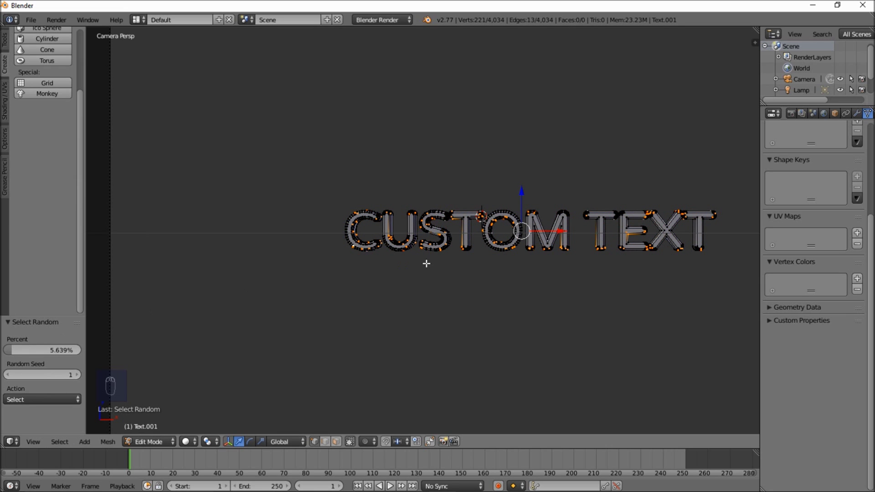
Delete the randomly selected outline vertices, undoing and redoing the deletion once.
drag(48, 373, 49, 373)
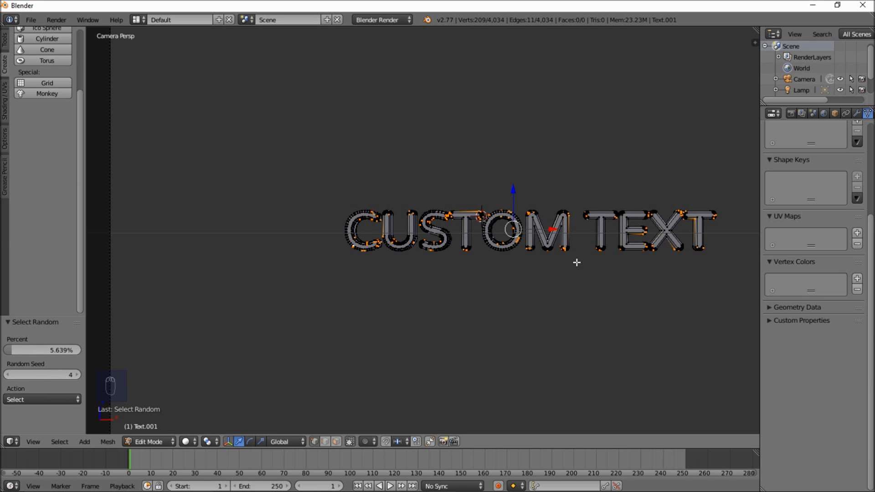
drag(407, 267, 538, 246)
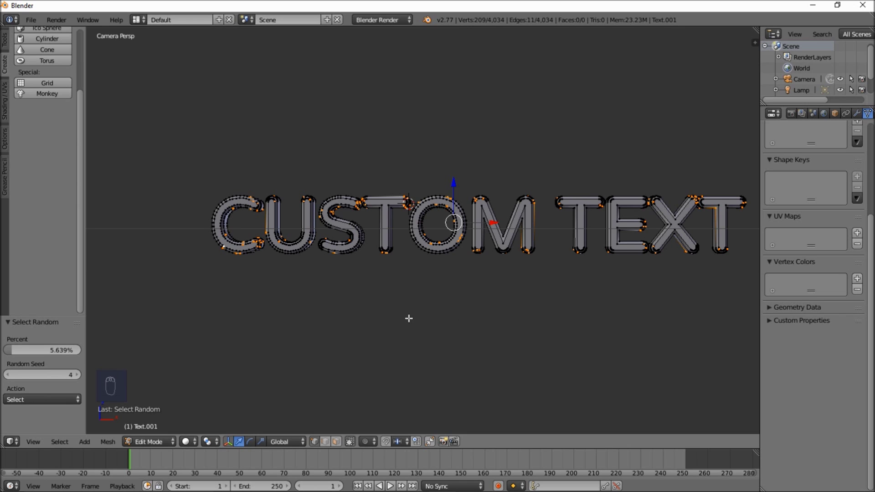
key(x)
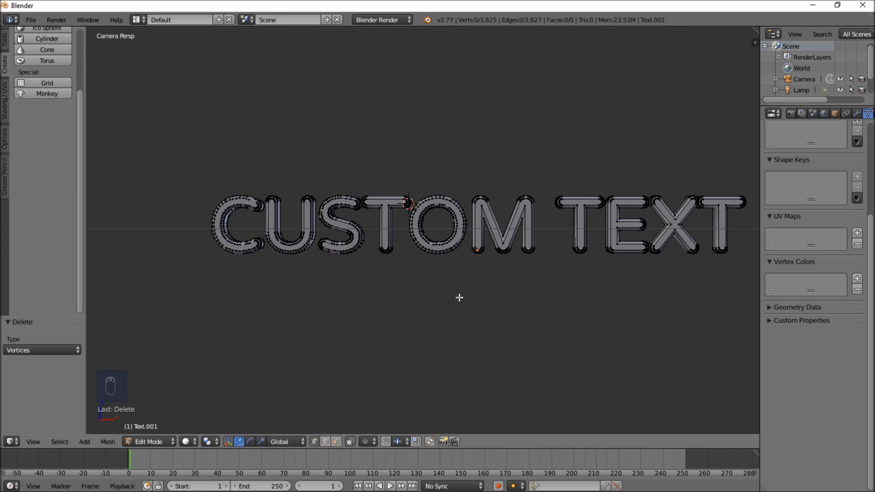
drag(337, 299, 475, 163)
key(ctrl+z)
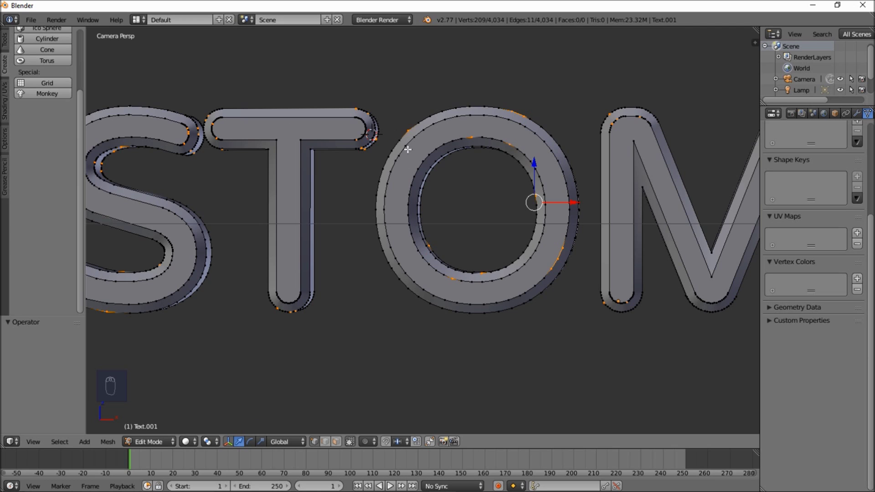
key(x)
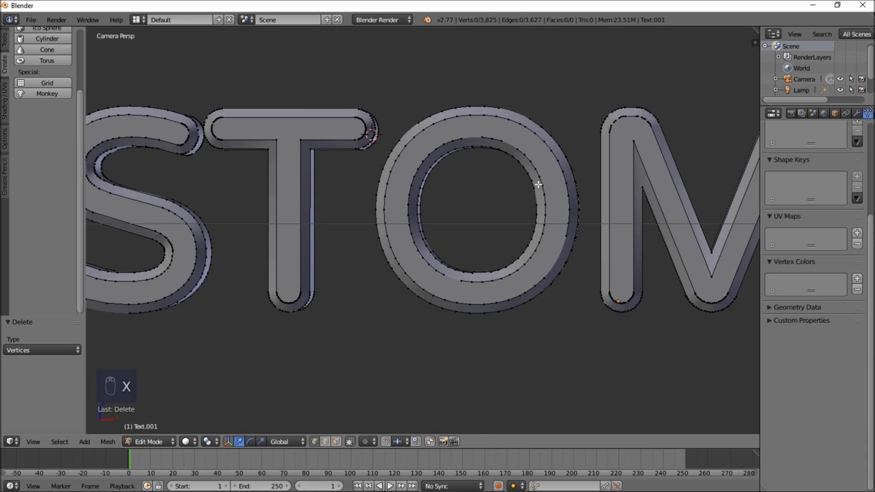
Leave edit mode and convert the broken outline mesh into a curve.
key(Tab)
drag(450, 163, 418, 296)
key(alt+c)
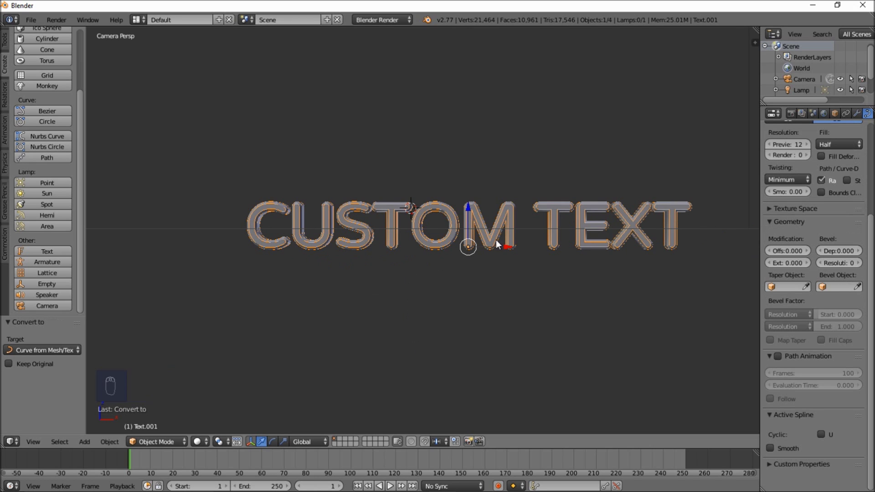
Show the Curve add menu with its Bezier, Circle and Path options.
drag(437, 275, 502, 236)
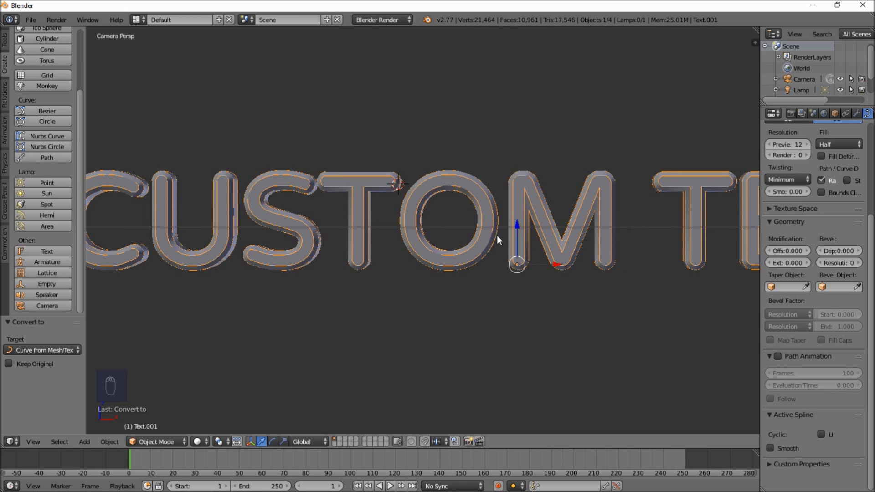
middle_click(501, 238)
click(499, 241)
Add a Bezier circle, rotate it 90° on X and scale it down very small.
key(shift+a)
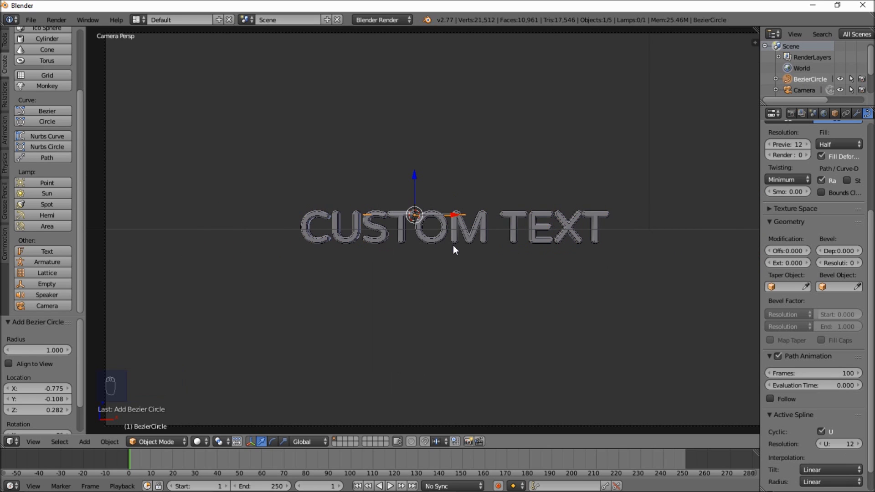
key(r)
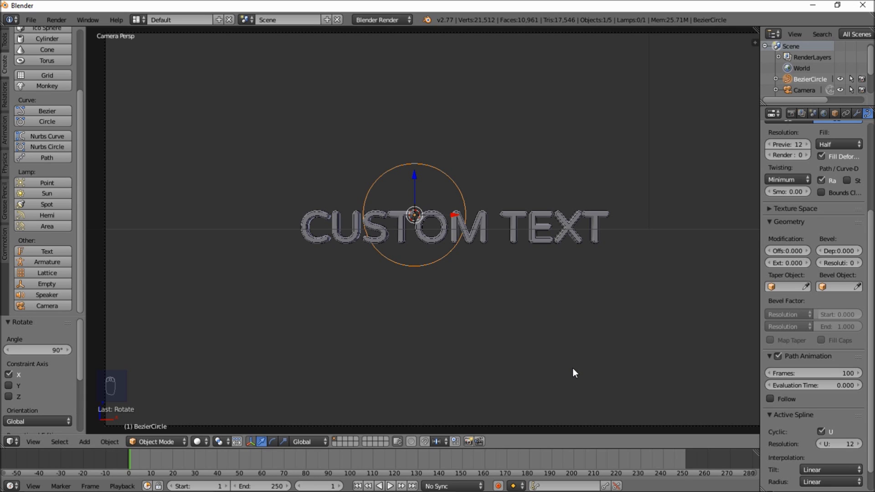
key(s)
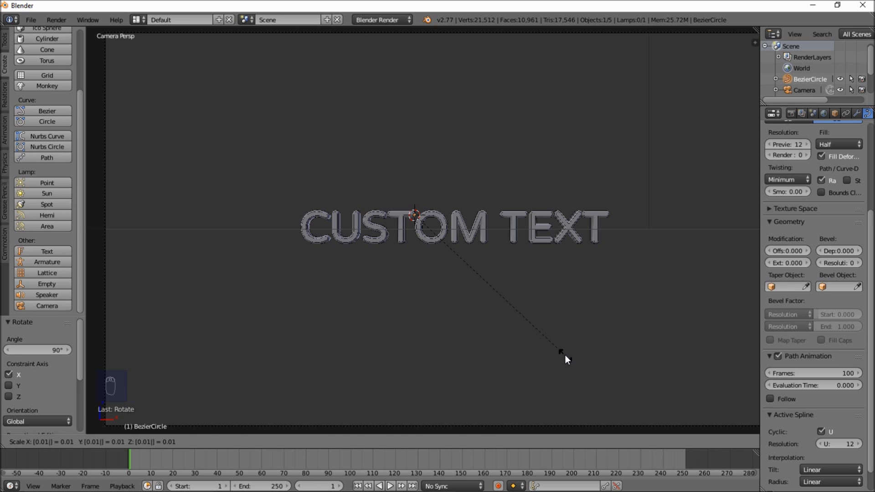
drag(293, 456, 326, 323)
key(g)
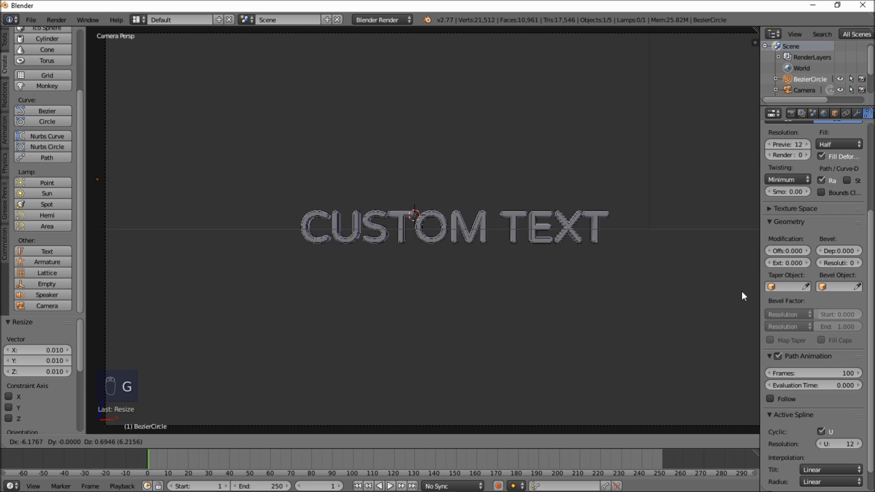
drag(185, 182, 381, 246)
Set BezierCircle as the text curve's bevel object with bevel start 0.425.
drag(381, 246, 419, 247)
drag(608, 257, 848, 289)
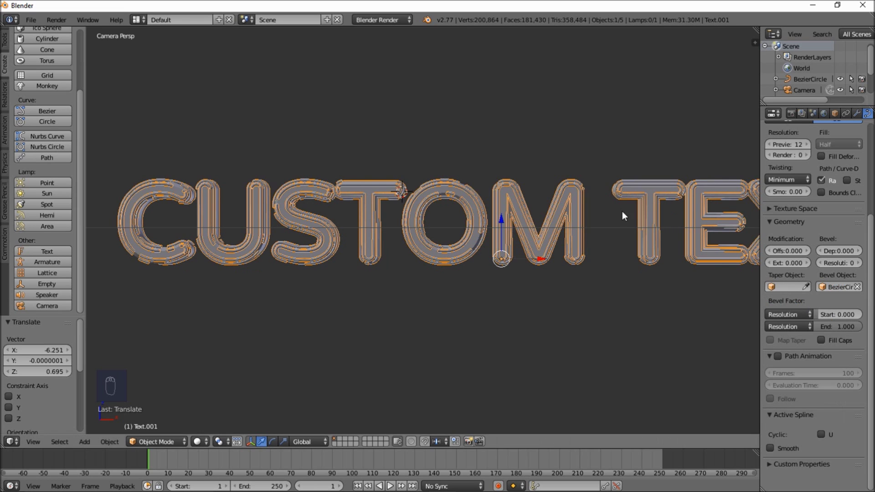
drag(519, 234, 428, 281)
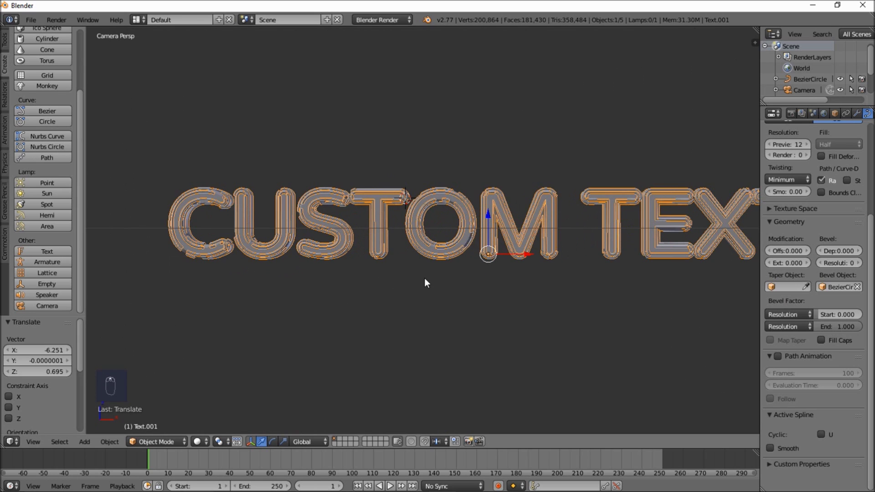
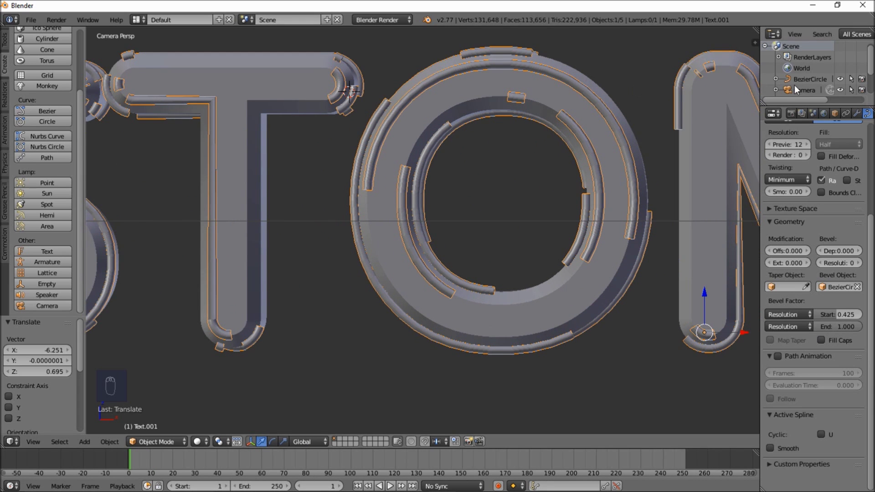
Scale the Bezier circle to 0.5 to thin the tube strokes.
right_click(810, 82)
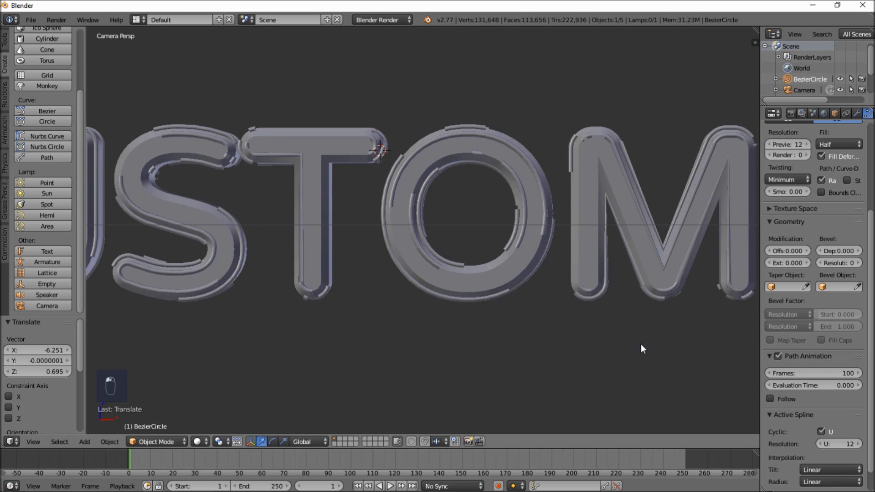
key(s)
click(575, 327)
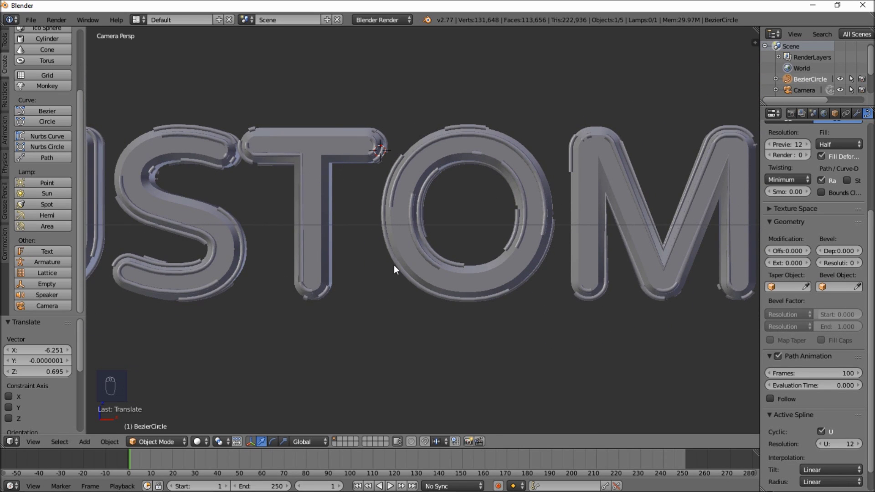
key(s)
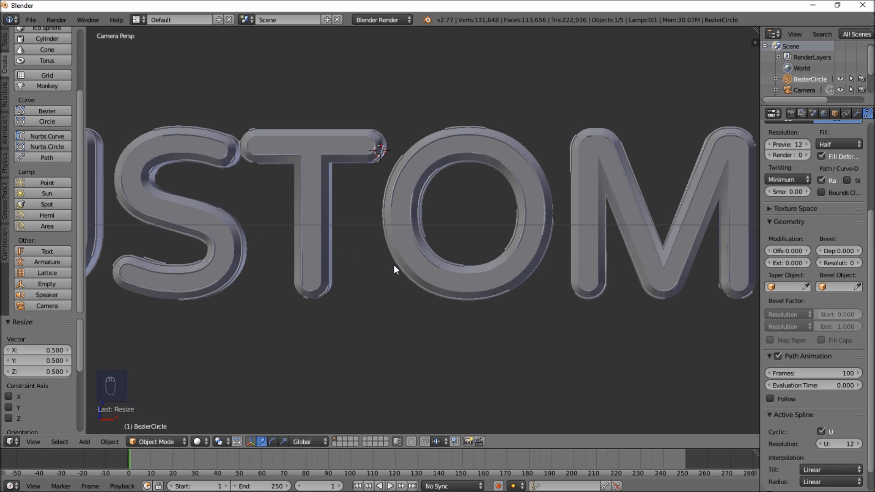
drag(401, 271, 435, 271)
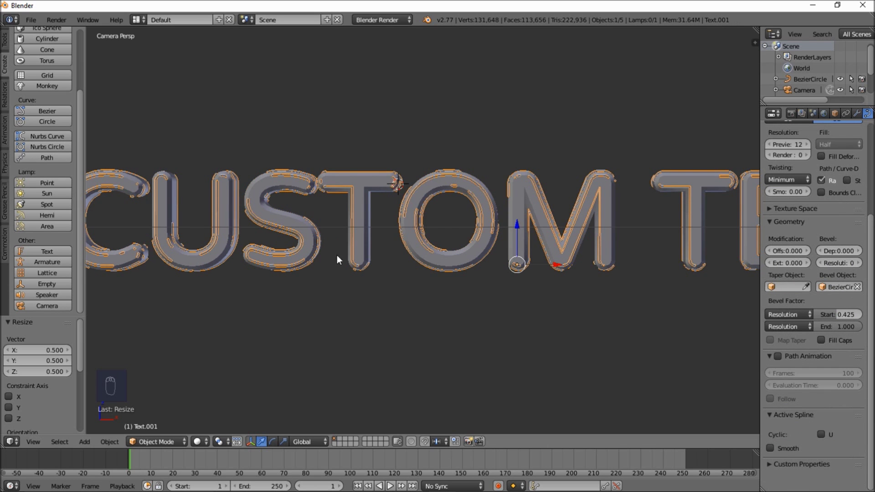
Frame the whole text in view and keyframe the outline's initial Bevel Factor Start and End values.
key(g)
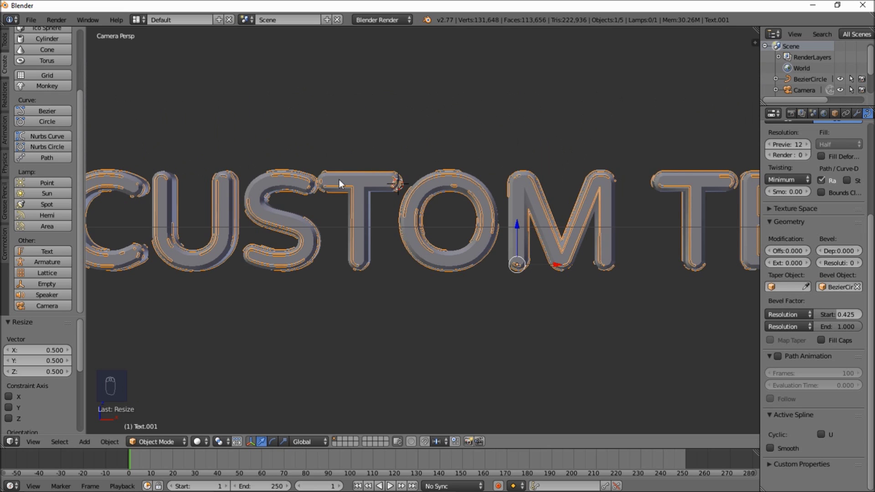
drag(376, 228, 376, 283)
click(377, 284)
middle_click(523, 301)
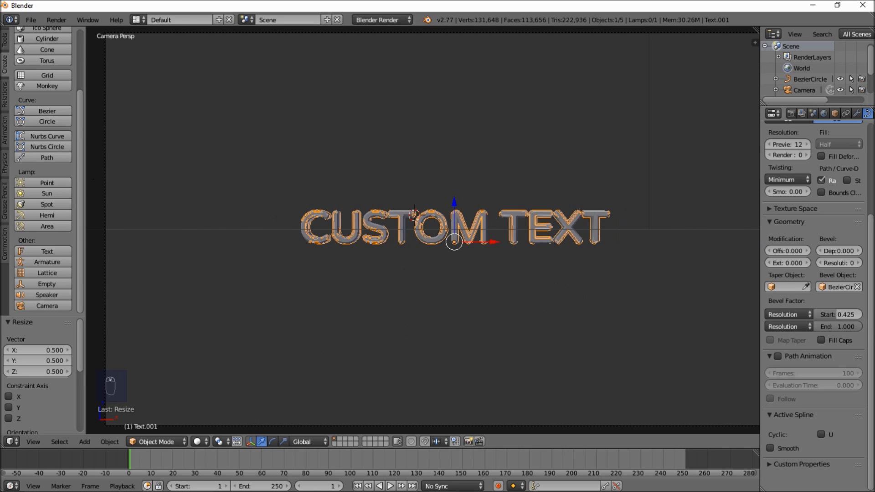
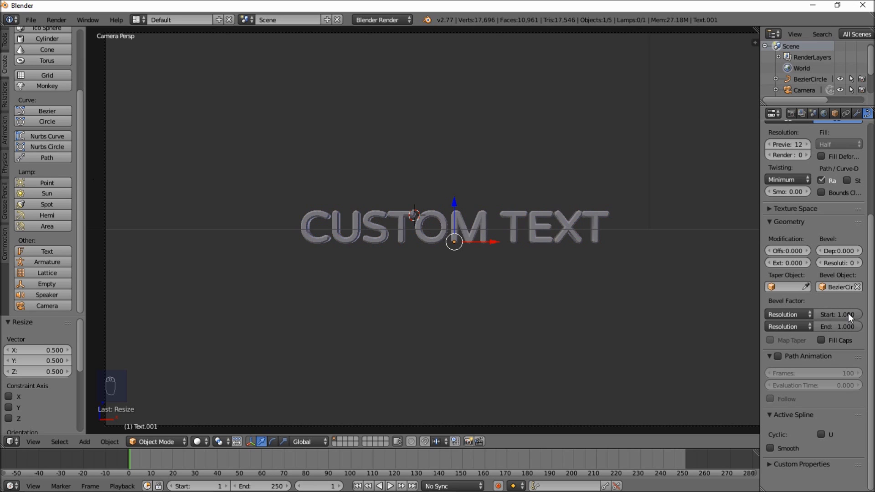
key(i)
key(i)
At later frames keyframe bevel start back at 0 and the end value so the tube grows along the letters.
drag(146, 467, 158, 466)
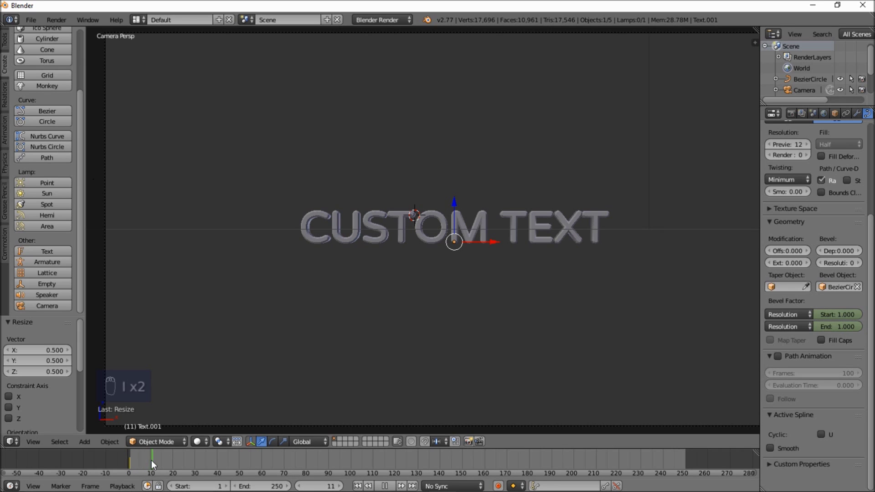
drag(853, 318, 821, 316)
key(i)
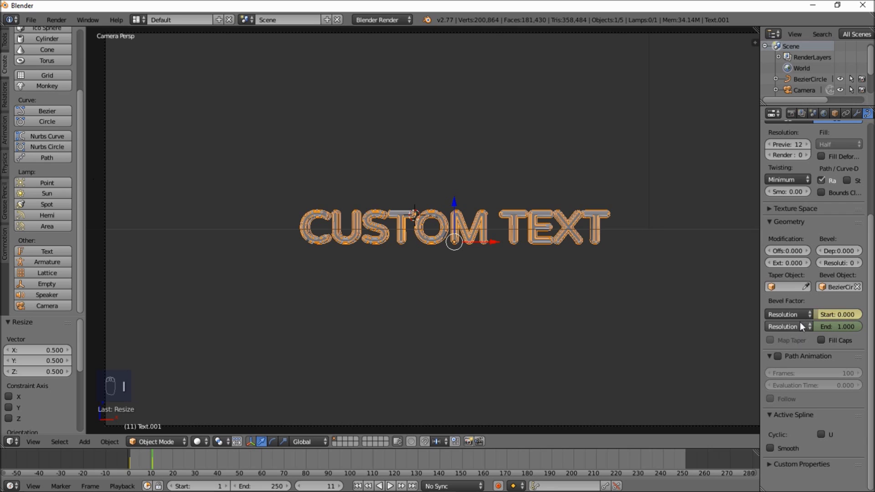
drag(127, 466, 160, 469)
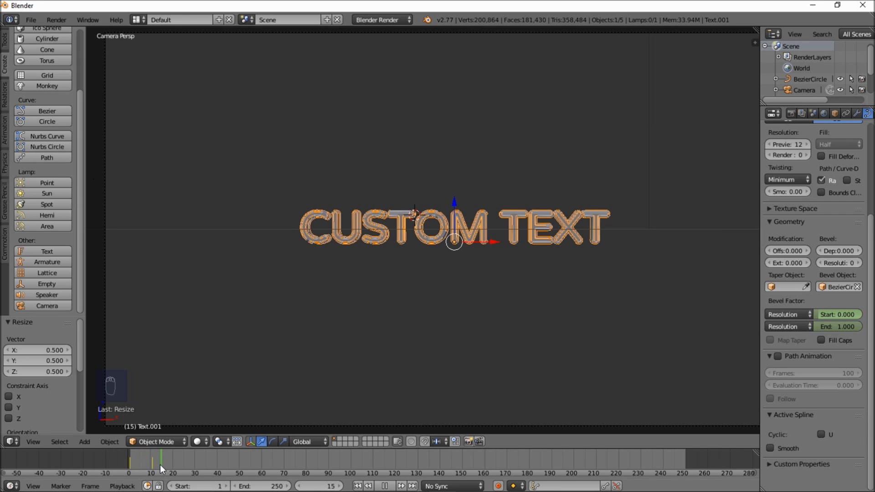
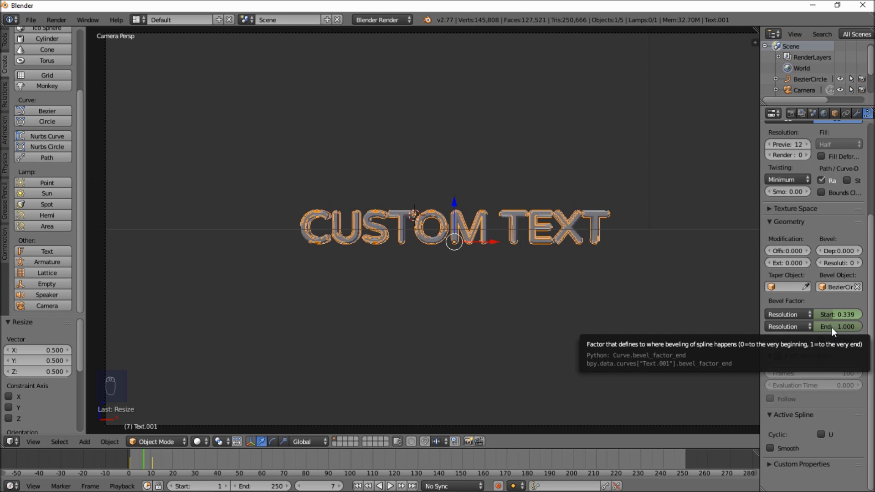
key(i)
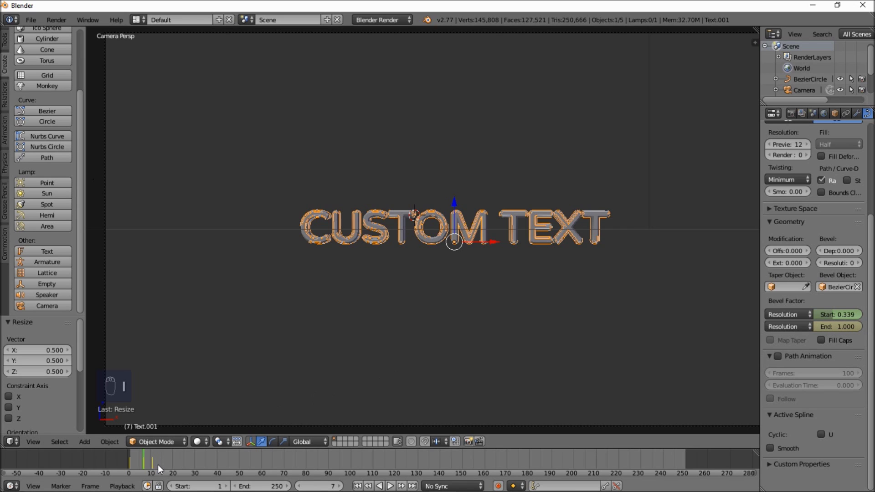
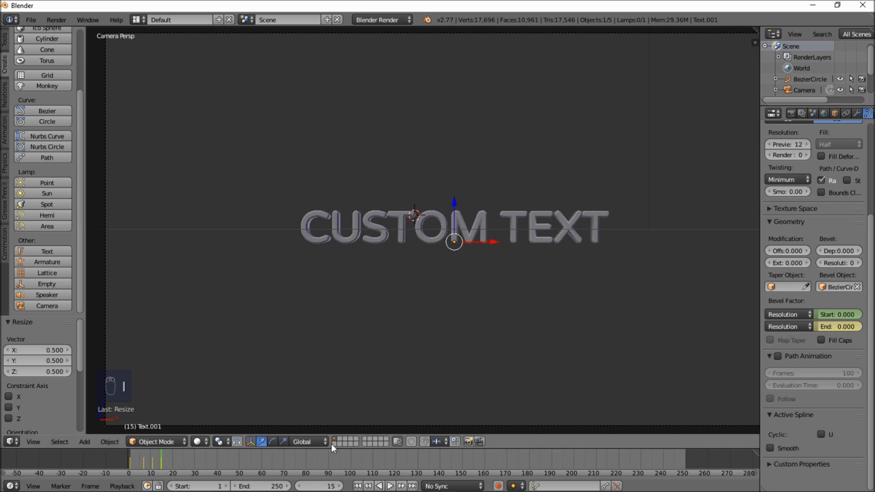
Scrub through the timeline frames to preview the outline tube drawing itself.
drag(150, 466, 842, 333)
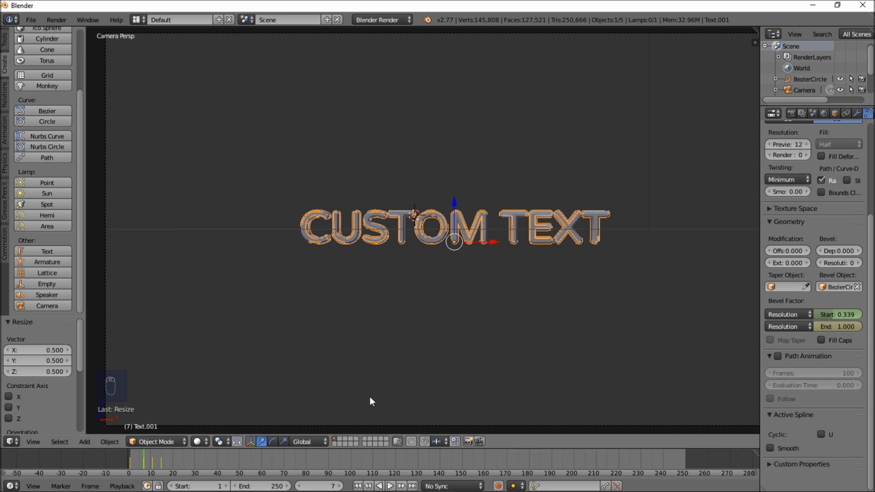
drag(167, 459, 732, 352)
drag(127, 458, 144, 464)
drag(132, 467, 412, 469)
click(121, 461)
Zoom in on the lettering and switch the render engine to Cycles.
click(470, 269)
double_click(412, 297)
middle_click(408, 295)
middle_click(377, 306)
drag(129, 462, 433, 460)
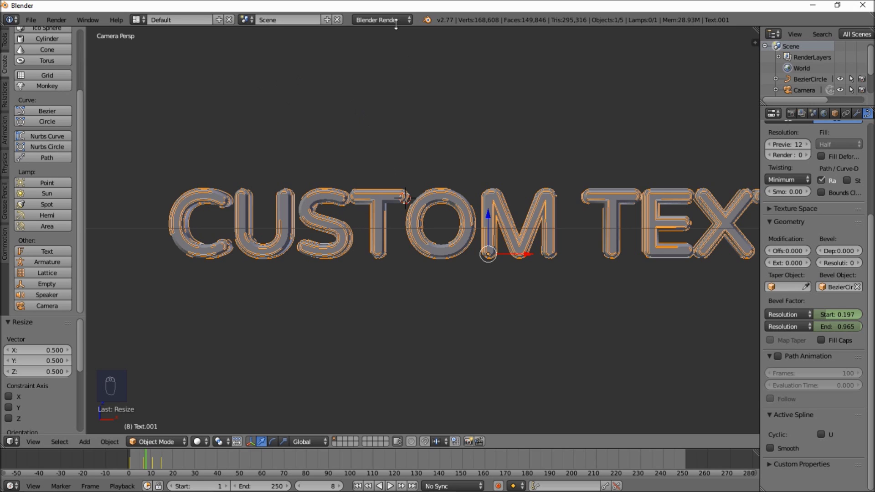
Give the outline text a new material (Material.001) with an Emission surface shader.
drag(393, 26, 790, 104)
drag(836, 119, 828, 118)
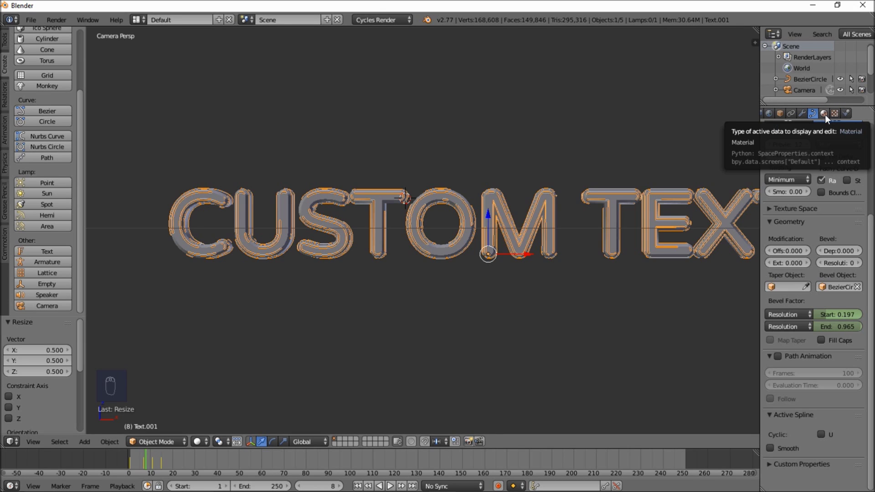
drag(829, 118, 807, 190)
click(807, 190)
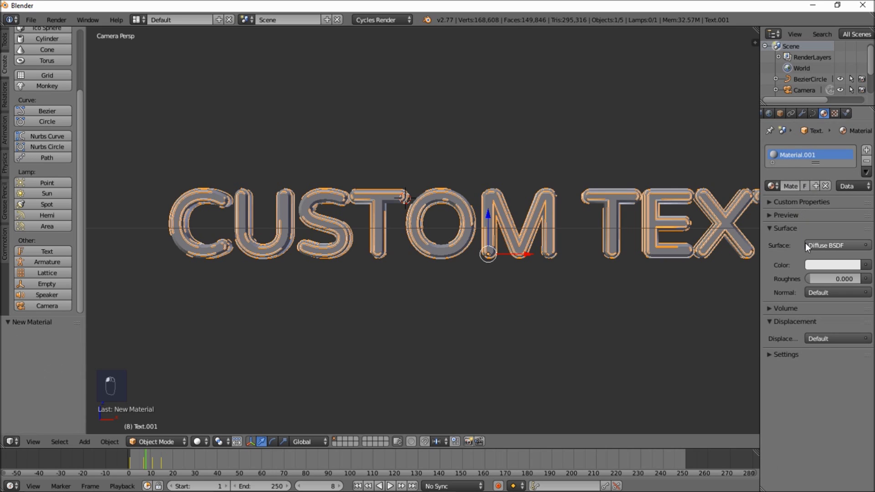
click(818, 252)
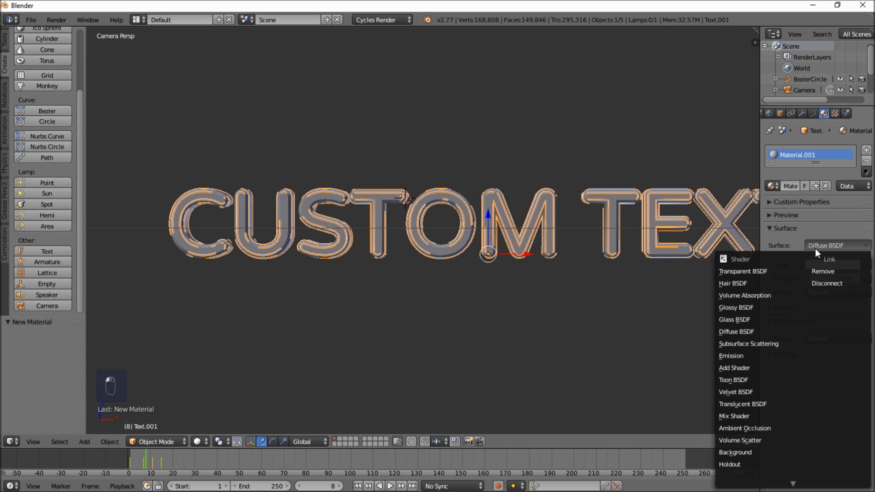
click(806, 273)
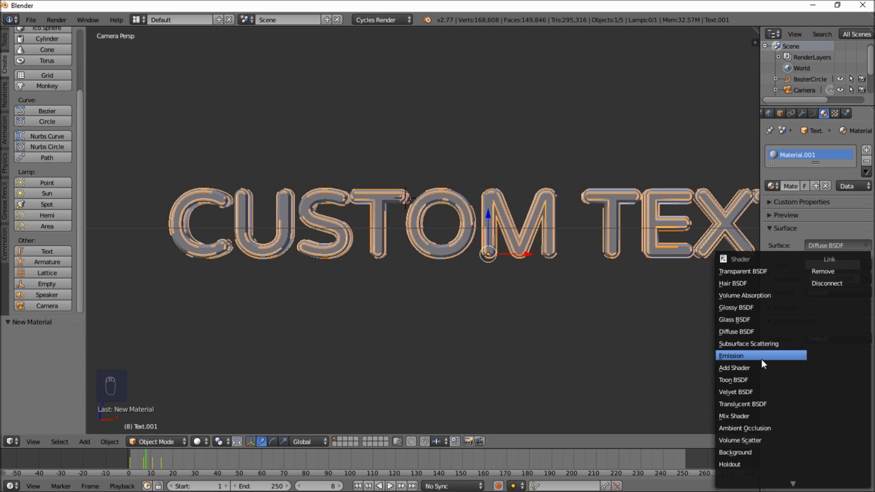
drag(656, 331, 313, 208)
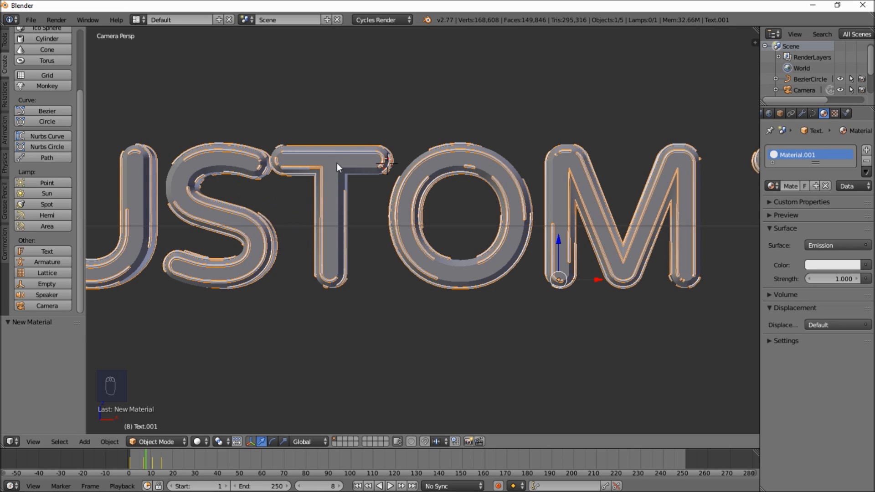
Select the solid inner text and give it a new Glossy BSDF material.
drag(351, 227, 440, 257)
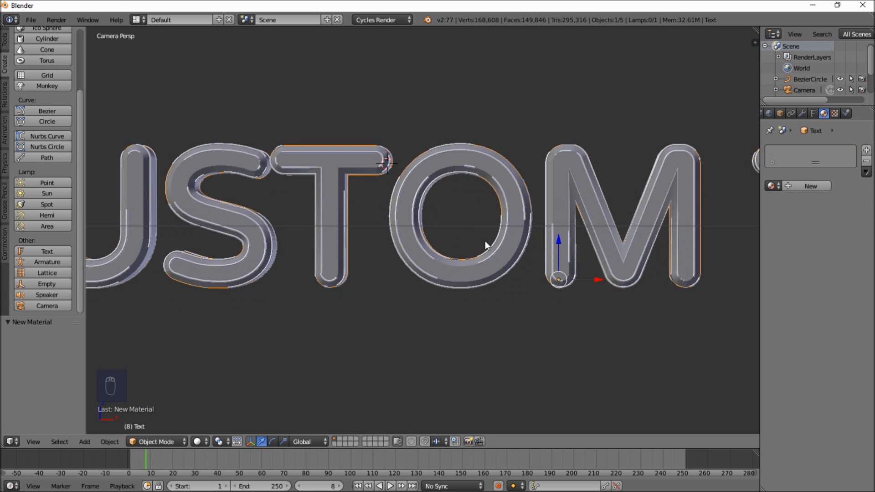
drag(804, 193, 762, 306)
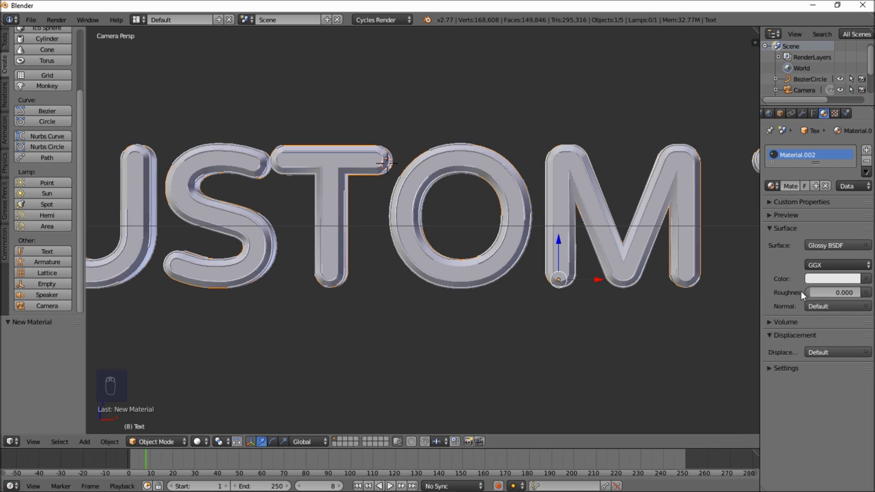
drag(814, 293, 607, 329)
Add a lamp and move it up and to the left of the lettering.
drag(439, 141, 539, 99)
drag(538, 99, 340, 196)
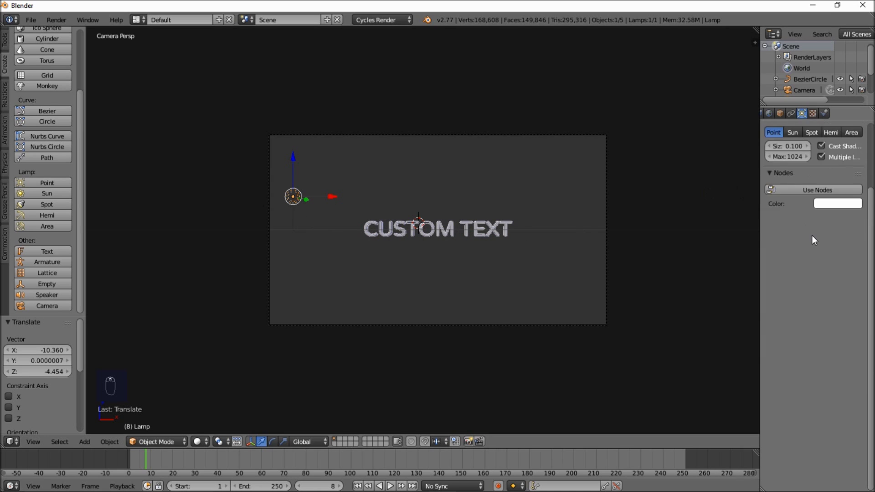
Make the lamp a Sun and rotate it about -107° on Y to shine down across the text.
middle_click(799, 202)
drag(799, 202, 321, 330)
key(r)
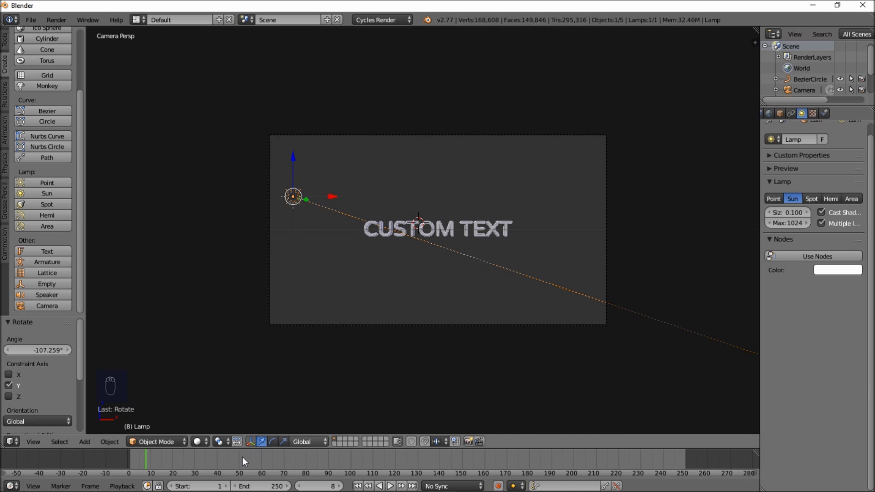
Switch the viewport to Rendered shading and inspect the live Cycles preview of the lit text.
drag(204, 447, 416, 272)
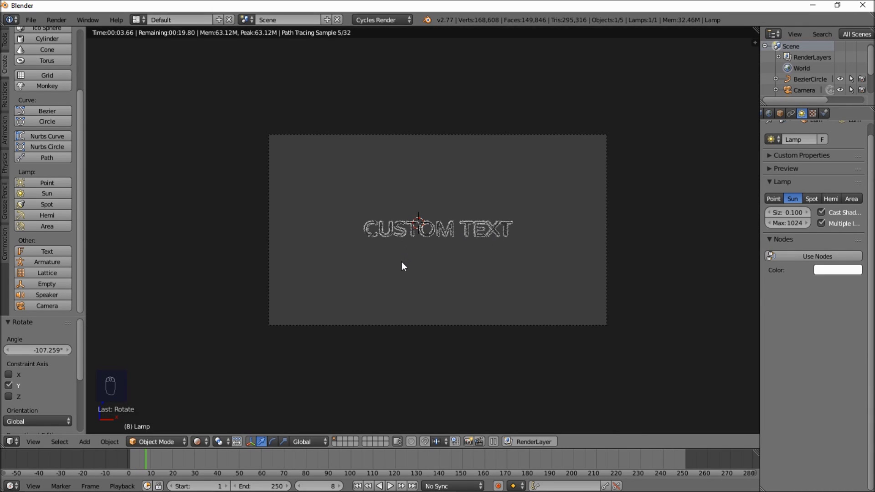
drag(405, 267, 418, 259)
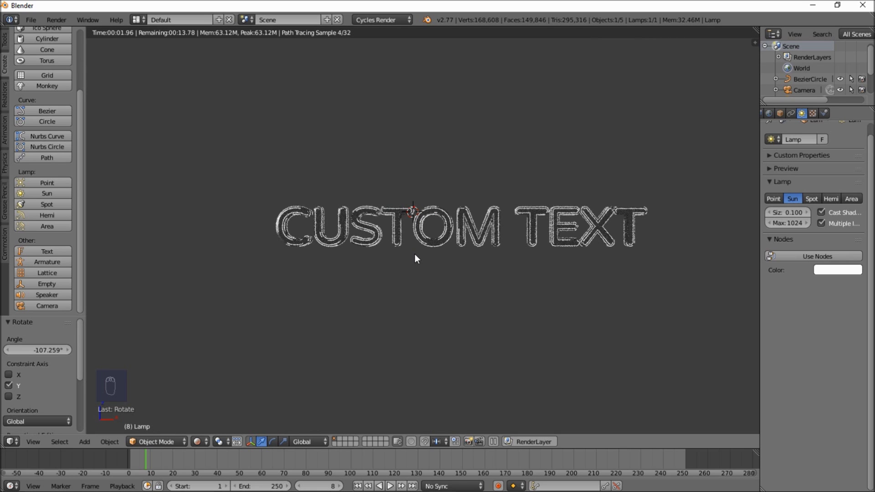
drag(418, 258, 360, 235)
drag(360, 234, 338, 197)
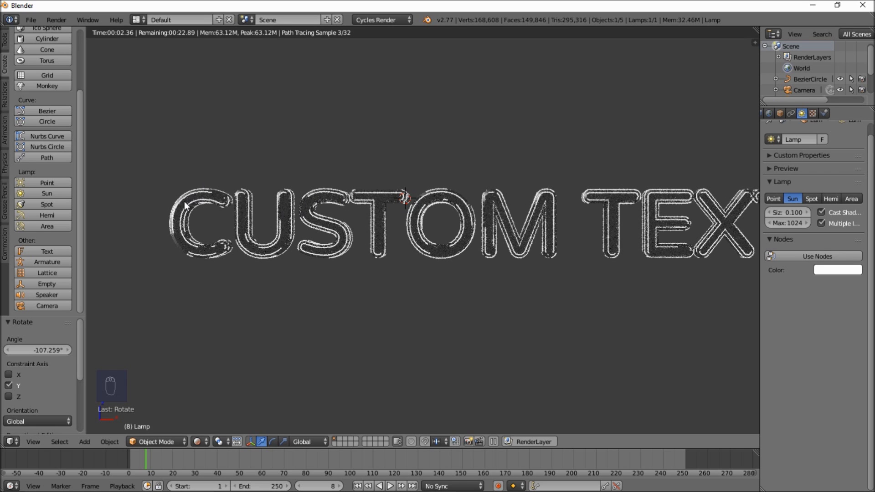
drag(270, 281, 208, 446)
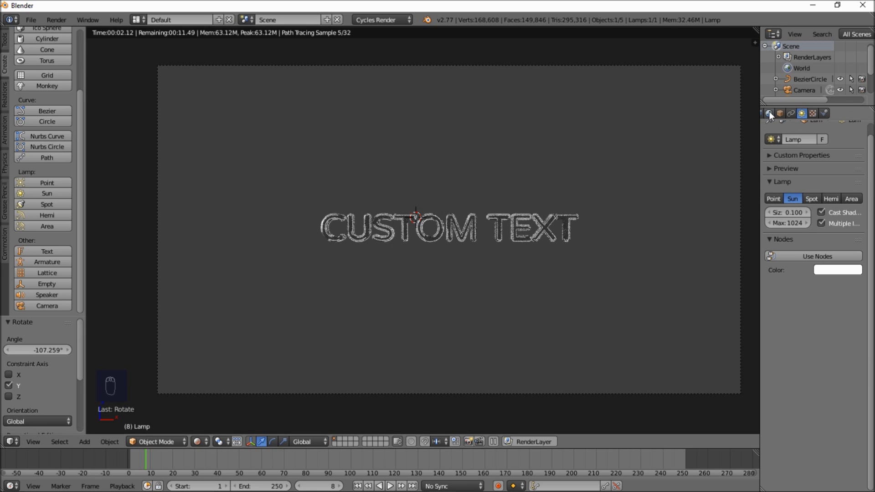
Set the world background colour to black and trackball-rotate the sun lamp to re-angle its light.
drag(777, 119, 576, 404)
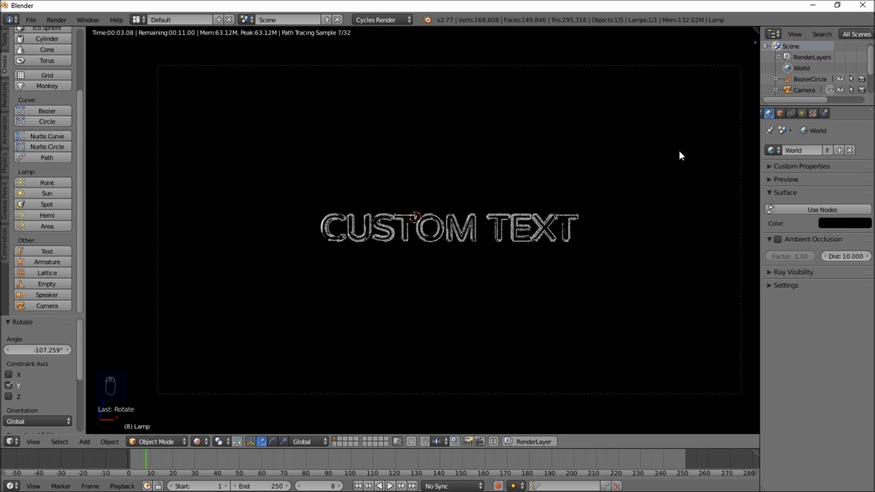
drag(799, 85, 809, 72)
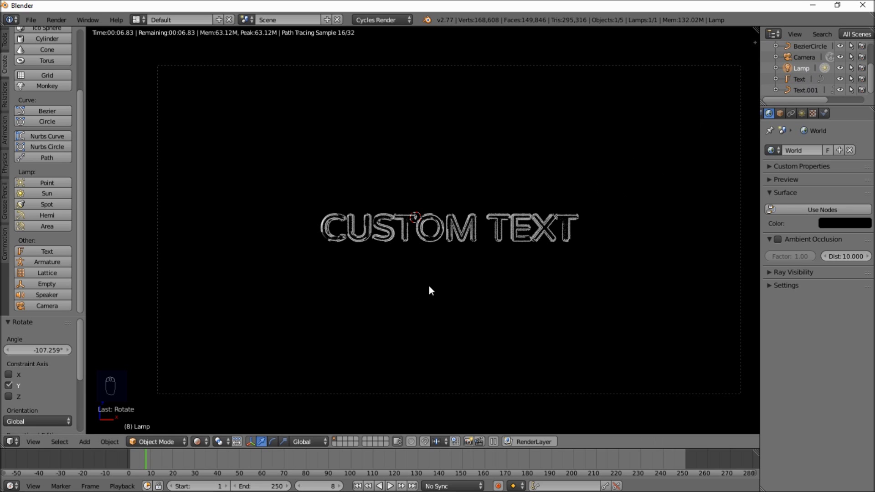
key(r)
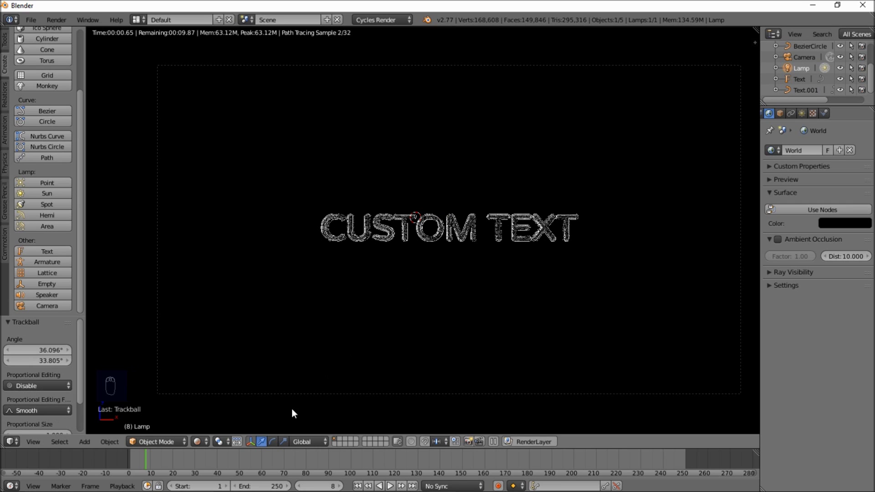
Return to Solid shading and enable the Emission pass in the Render Layers settings.
drag(229, 402, 224, 411)
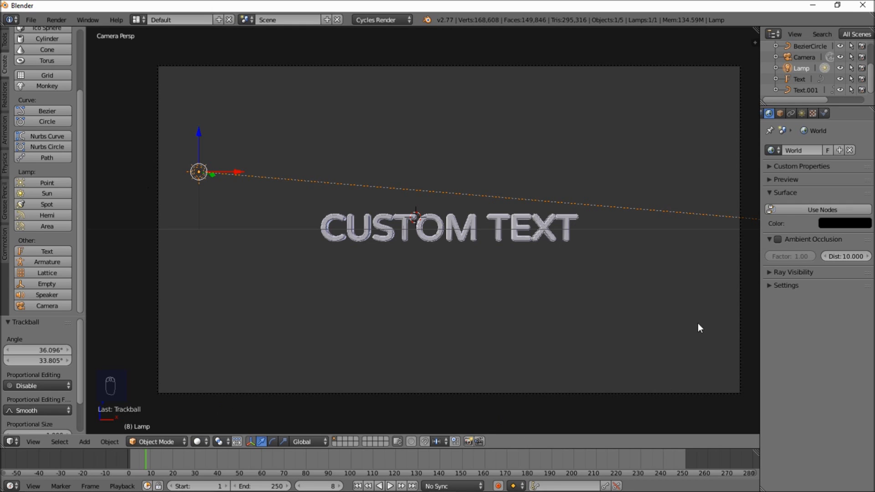
drag(782, 123, 739, 152)
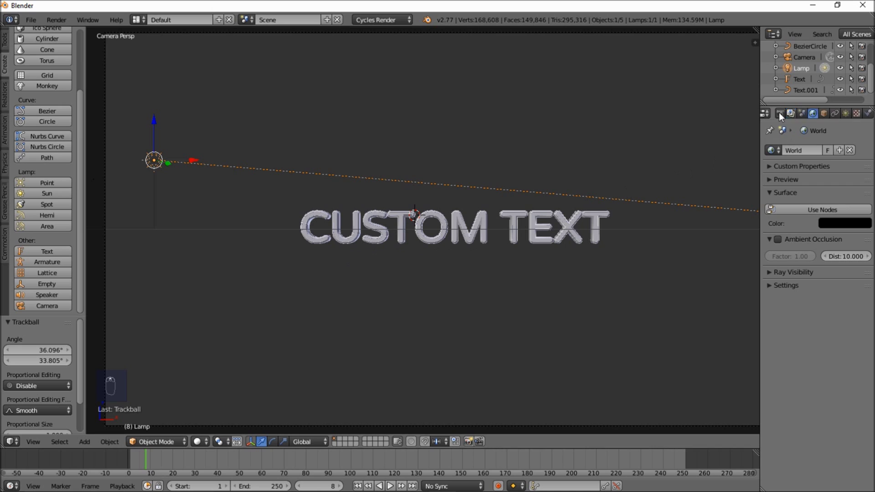
drag(805, 121, 823, 442)
drag(835, 439, 438, 289)
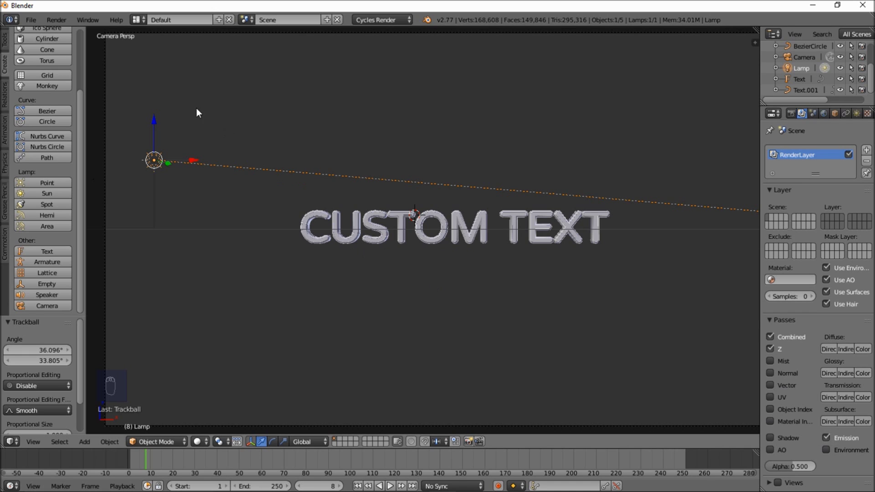